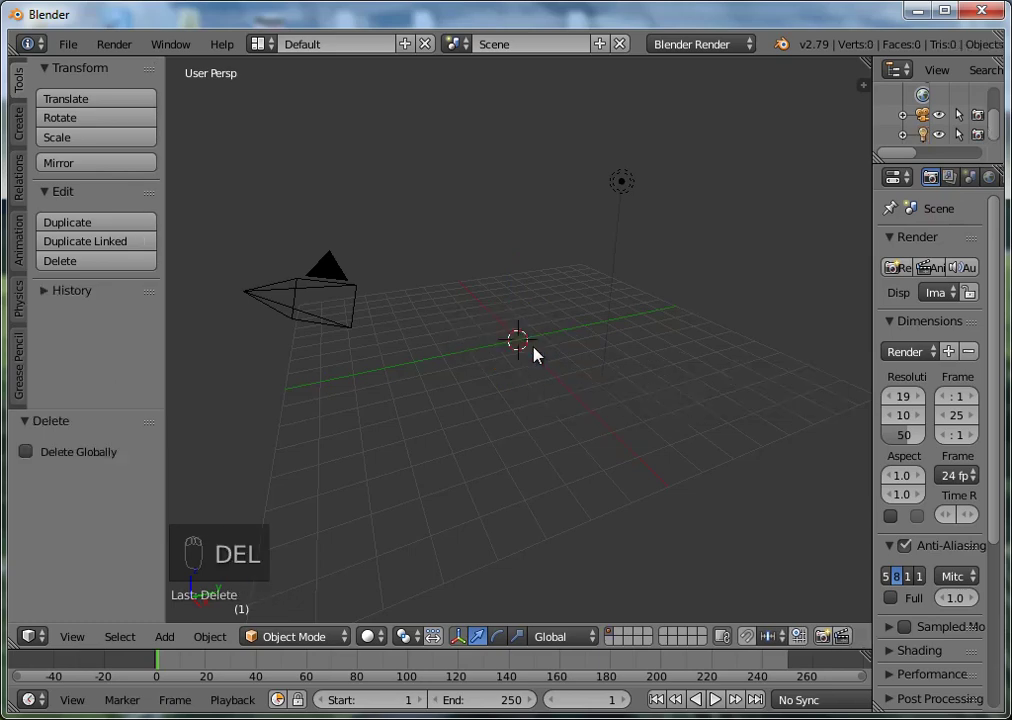
# - Orbit the empty scene and bring up the Add menu for new objects
pyautogui.moveTo(627, 375); pyautogui.dragTo(552, 413)
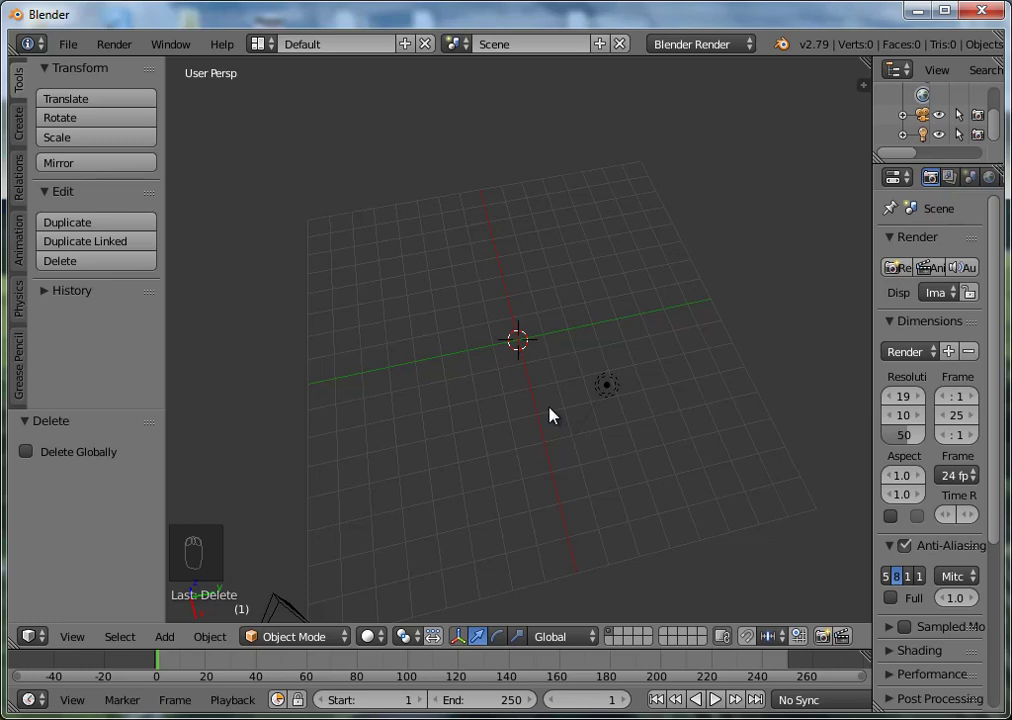
pyautogui.press('shift+a')
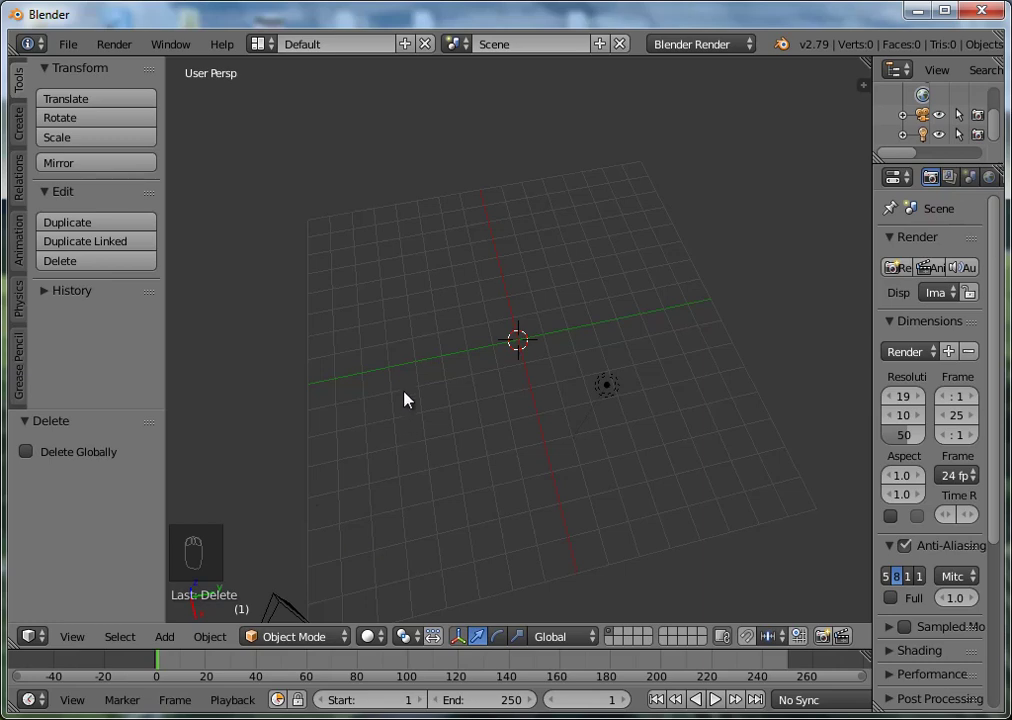
# - Add a UV Sphere at the scene centre and scale it up to about 2.5 times
pyautogui.press('shift+a')
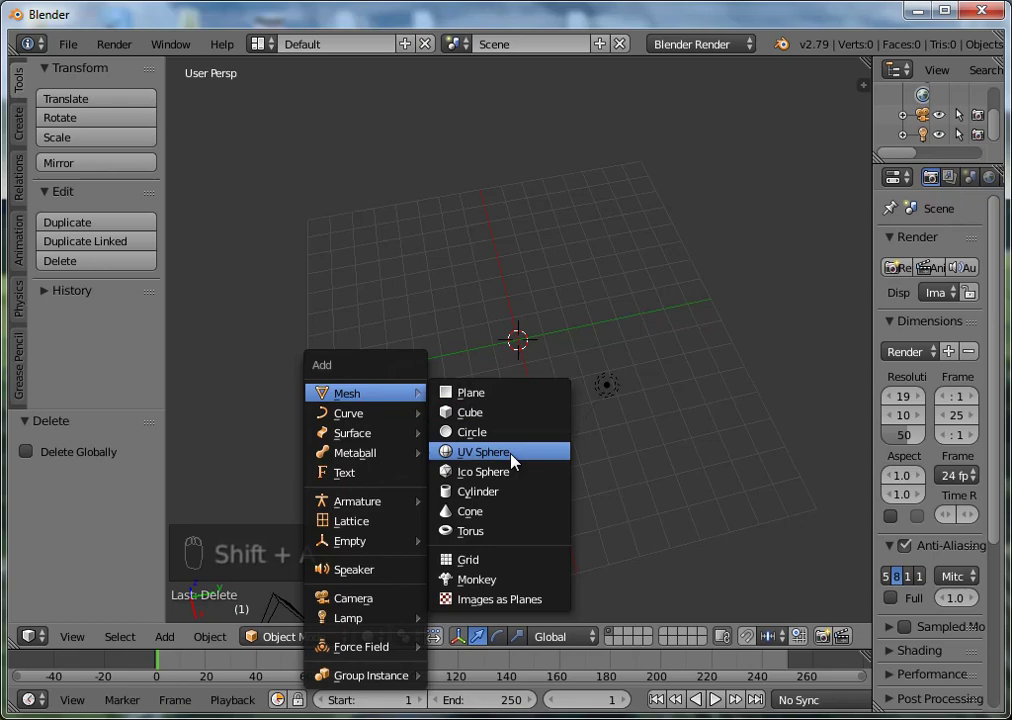
pyautogui.press('KP_Add')
pyautogui.press('KP_Add')
pyautogui.press('KP_Add')
pyautogui.press('KP_Add')
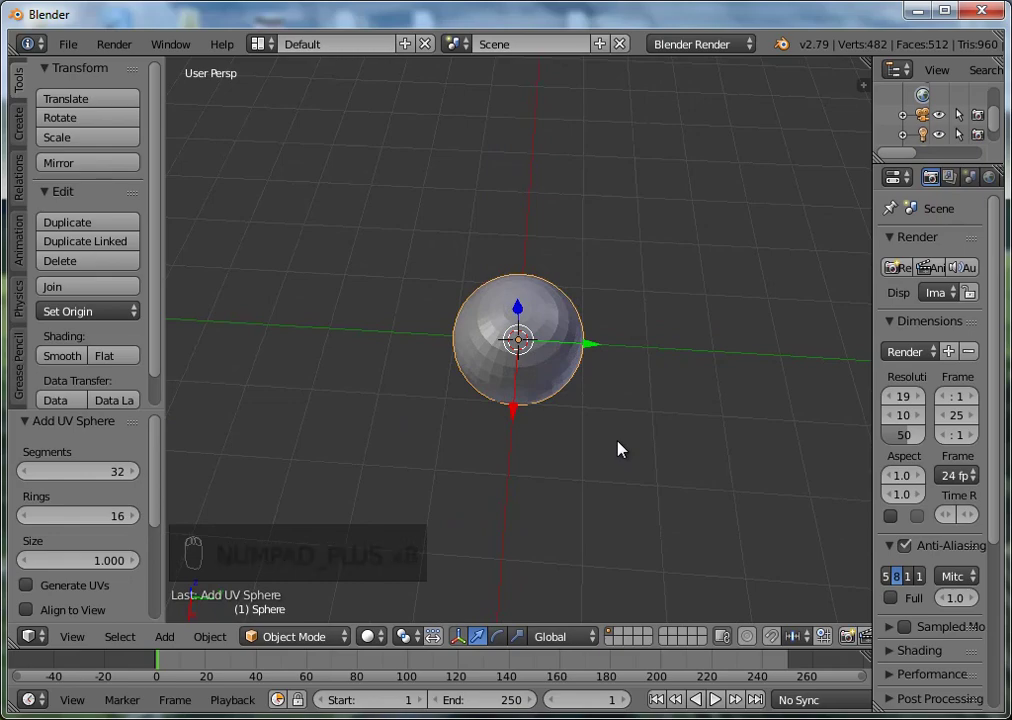
pyautogui.press('s')
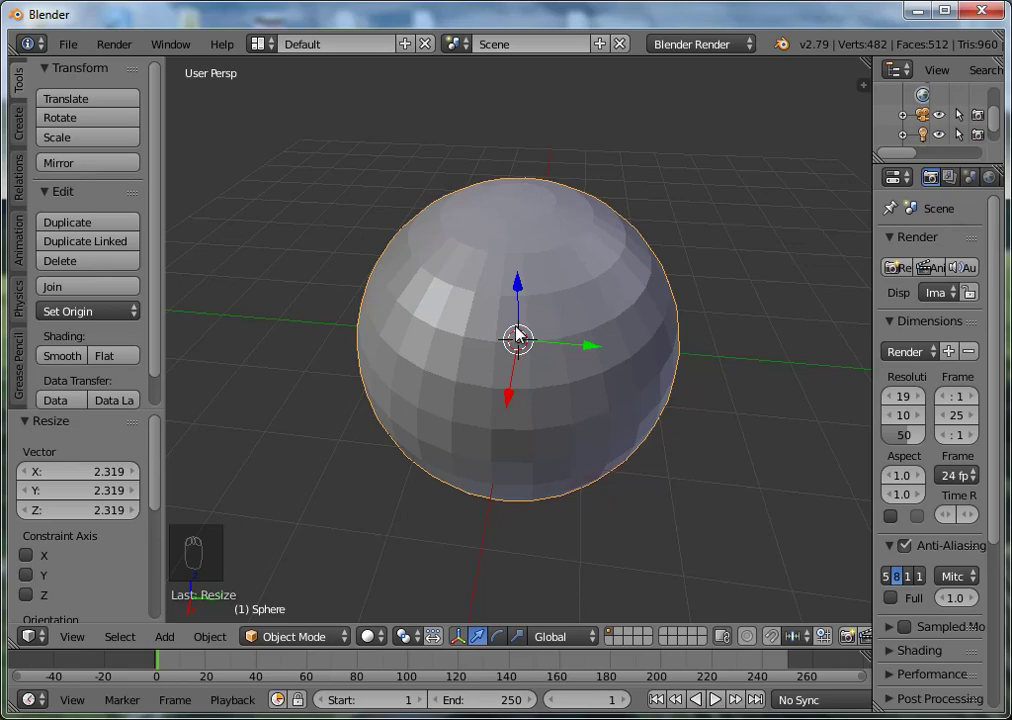
# - View the sphere from the front in orthographic wireframe and clear the vertex selection in Edit Mode
pyautogui.press('KP_1')
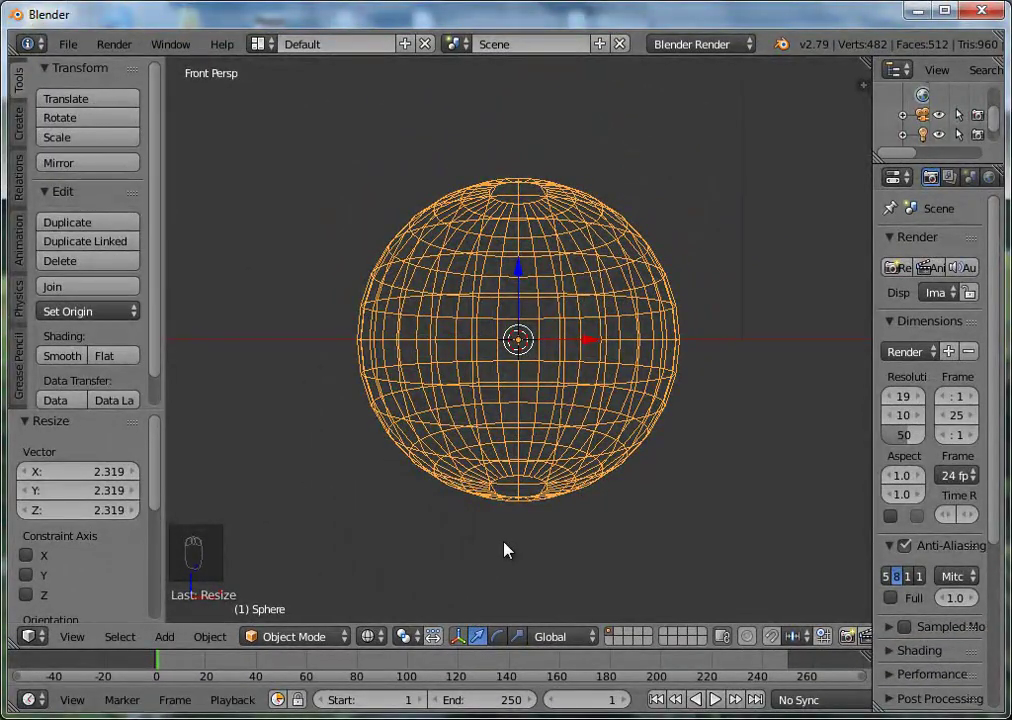
pyautogui.press('z')
pyautogui.press('z')
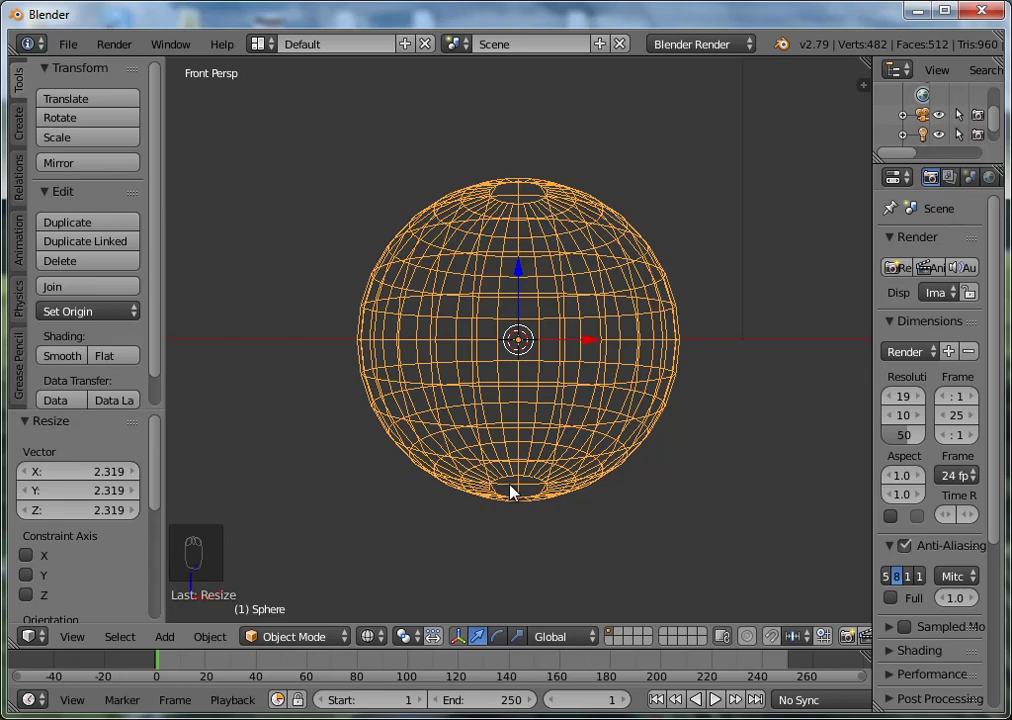
pyautogui.press('KP_5')
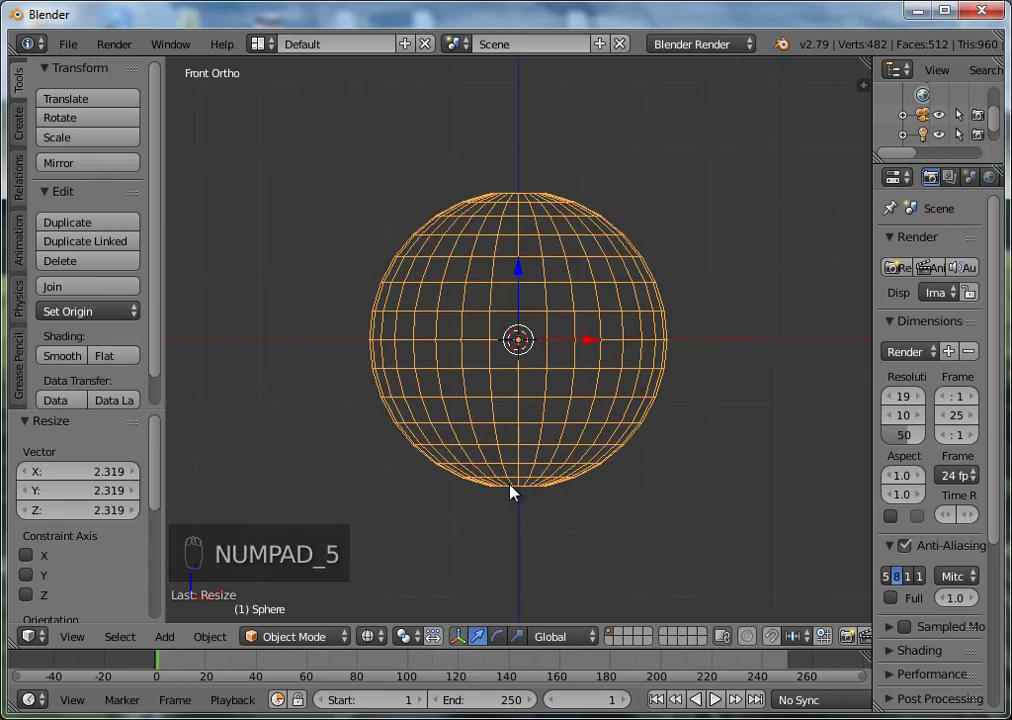
pyautogui.press('KP_5')
pyautogui.press('KP_5')
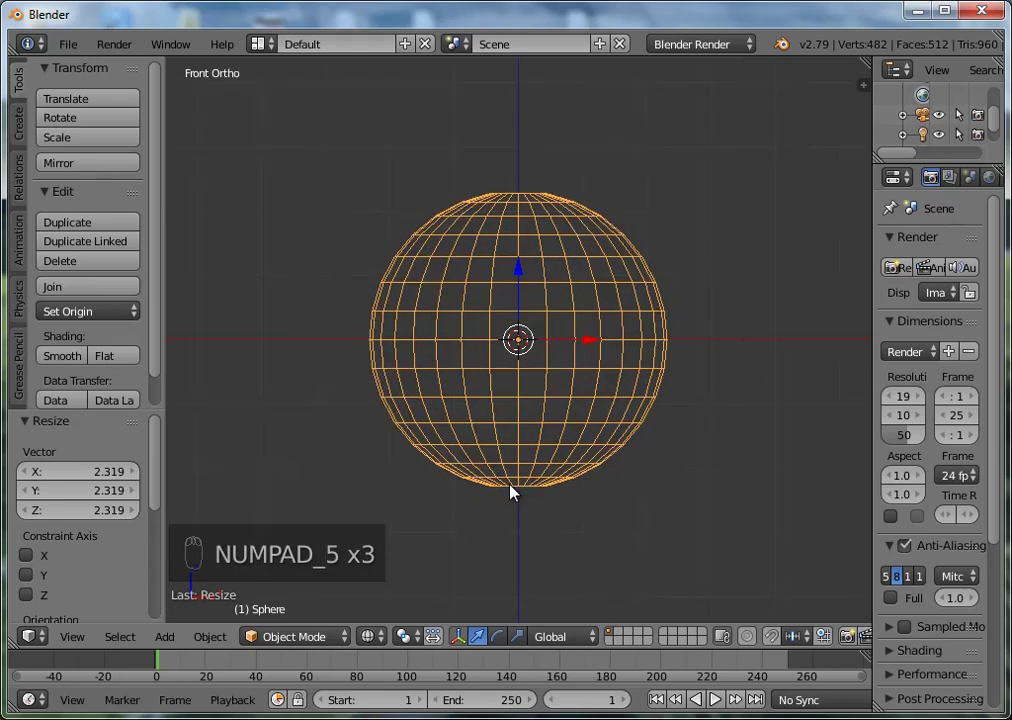
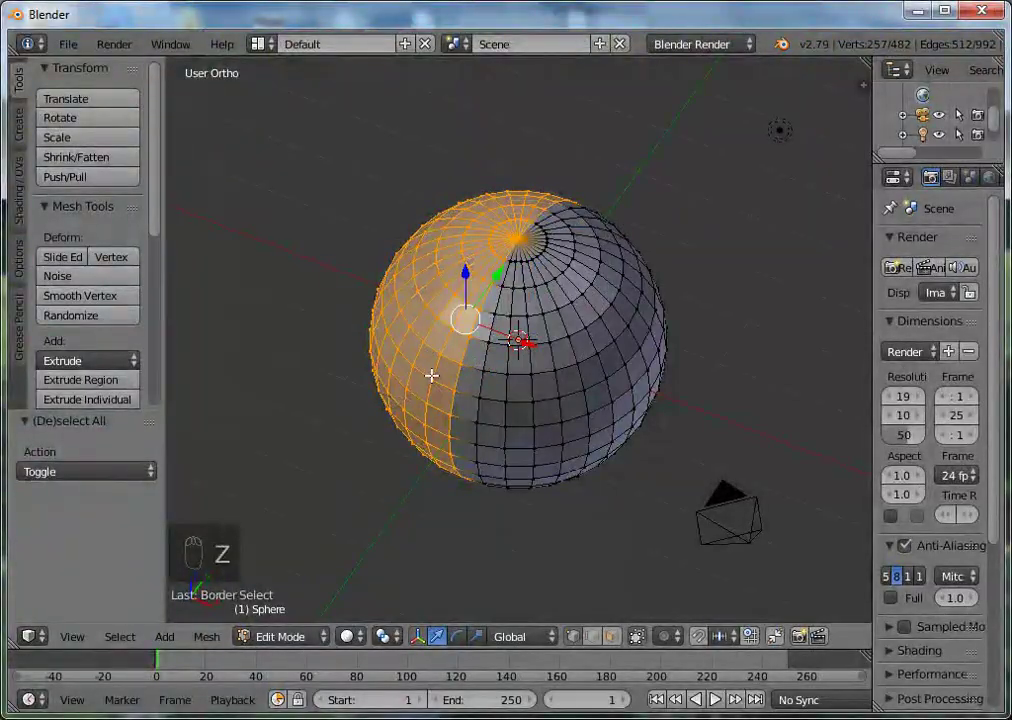
pyautogui.press('z')
pyautogui.moveTo(357, 653); pyautogui.dragTo(396, 578)
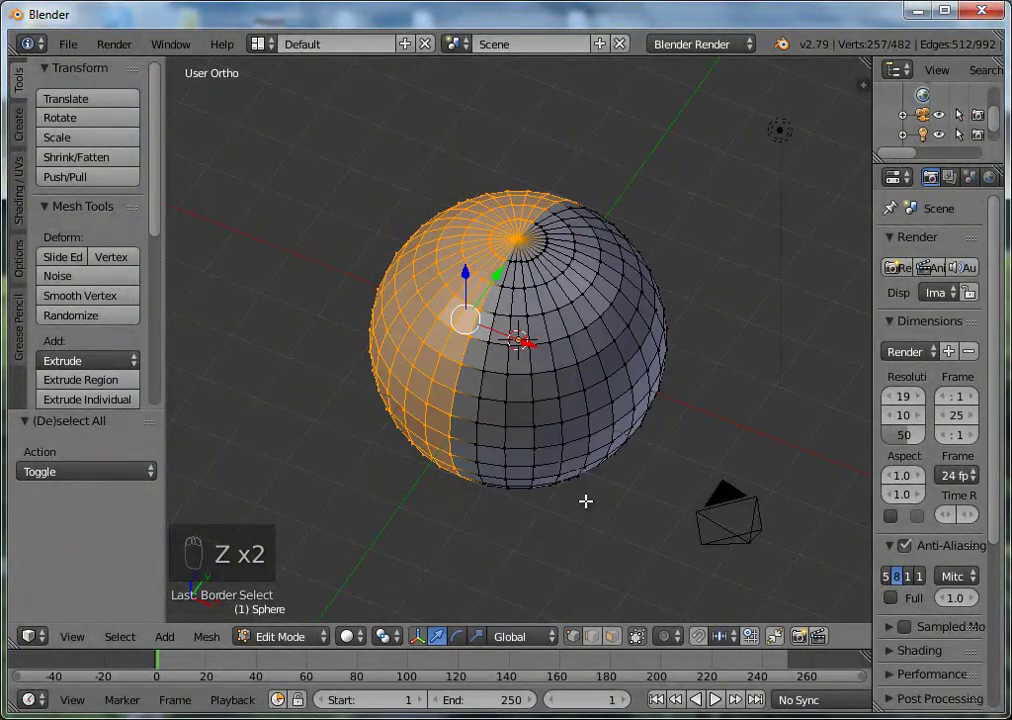
pyautogui.moveTo(546, 331); pyautogui.dragTo(598, 381)
pyautogui.press('KP_Add')
pyautogui.middleClick(598, 381)
pyautogui.press('KP_Add')
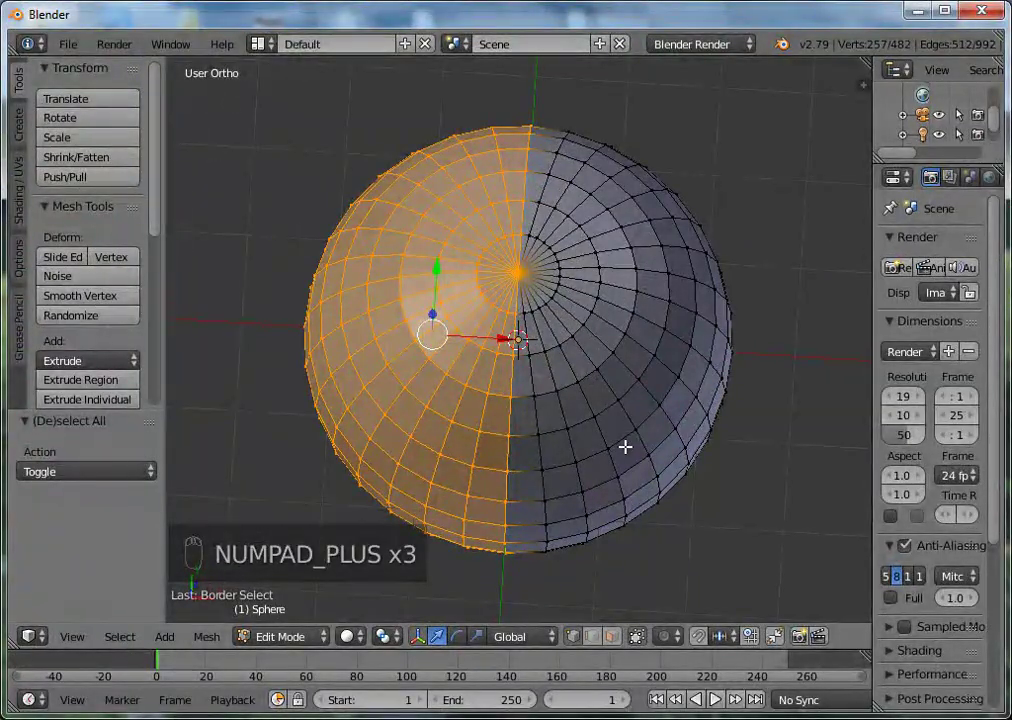
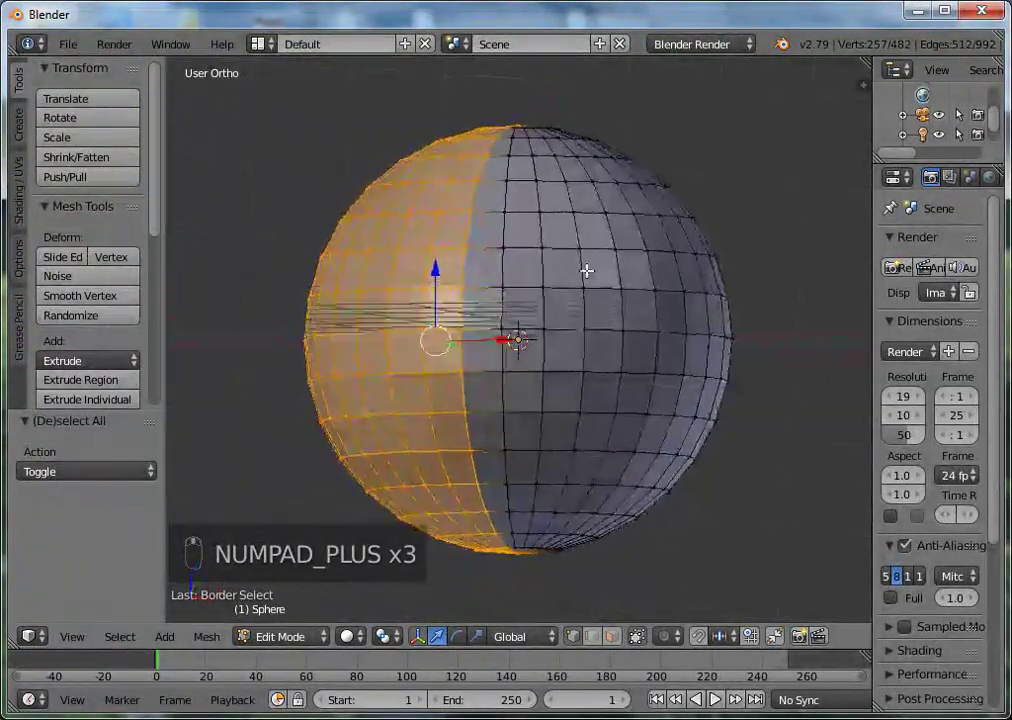
pyautogui.press('KP_Subtract')
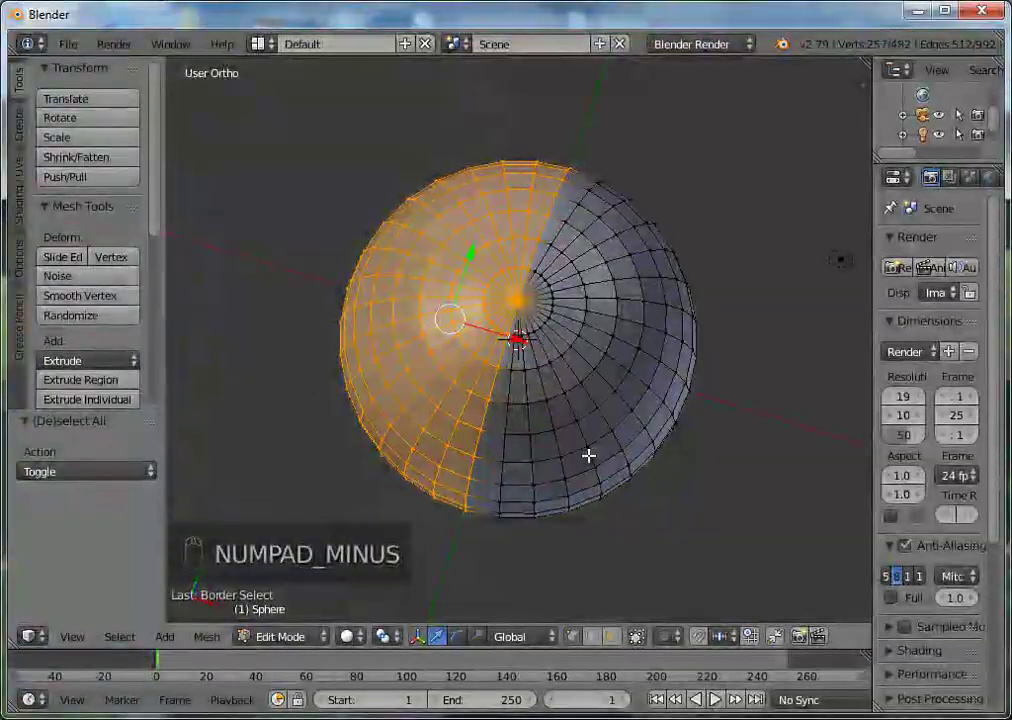
pyautogui.press('KP_Subtract')
pyautogui.press('KP_Subtract')
pyautogui.press('KP_Add')
pyautogui.press('KP_Add')
pyautogui.press('KP_Add')
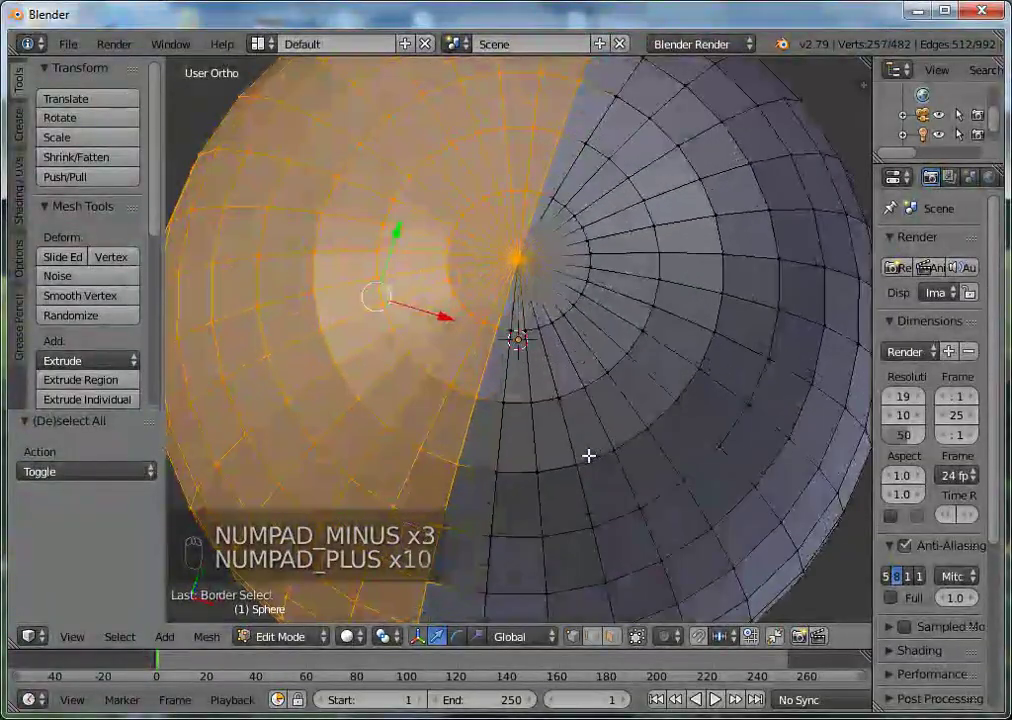
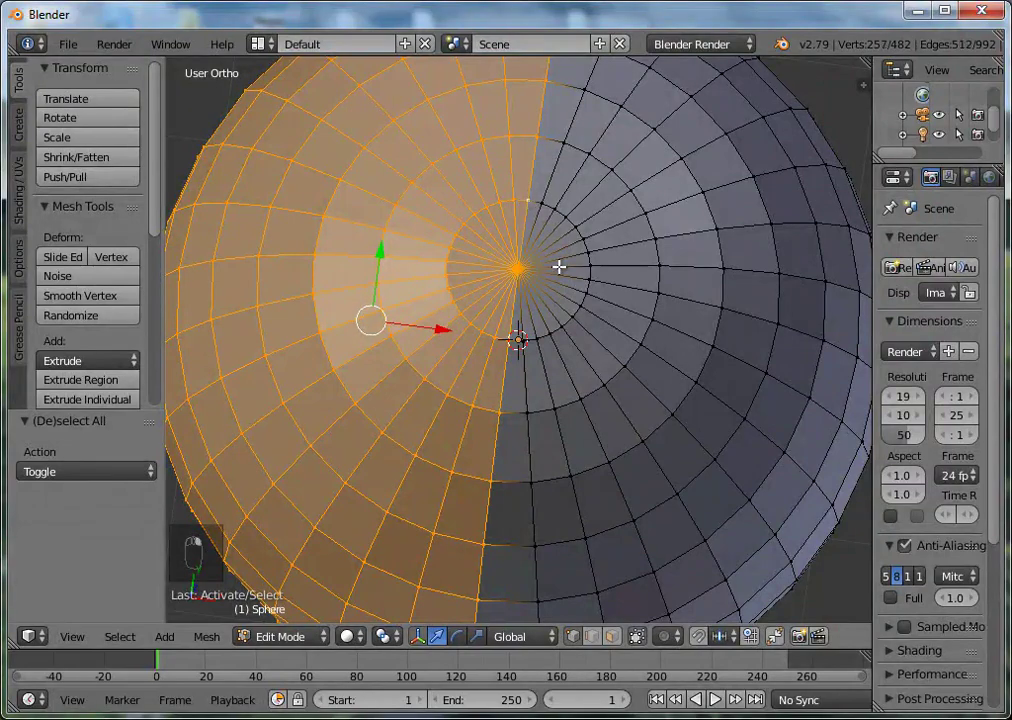
pyautogui.middleClick(616, 500)
pyautogui.press('KP_Subtract')
pyautogui.press('KP_Subtract')
pyautogui.press('KP_Subtract')
pyautogui.press('KP_Subtract')
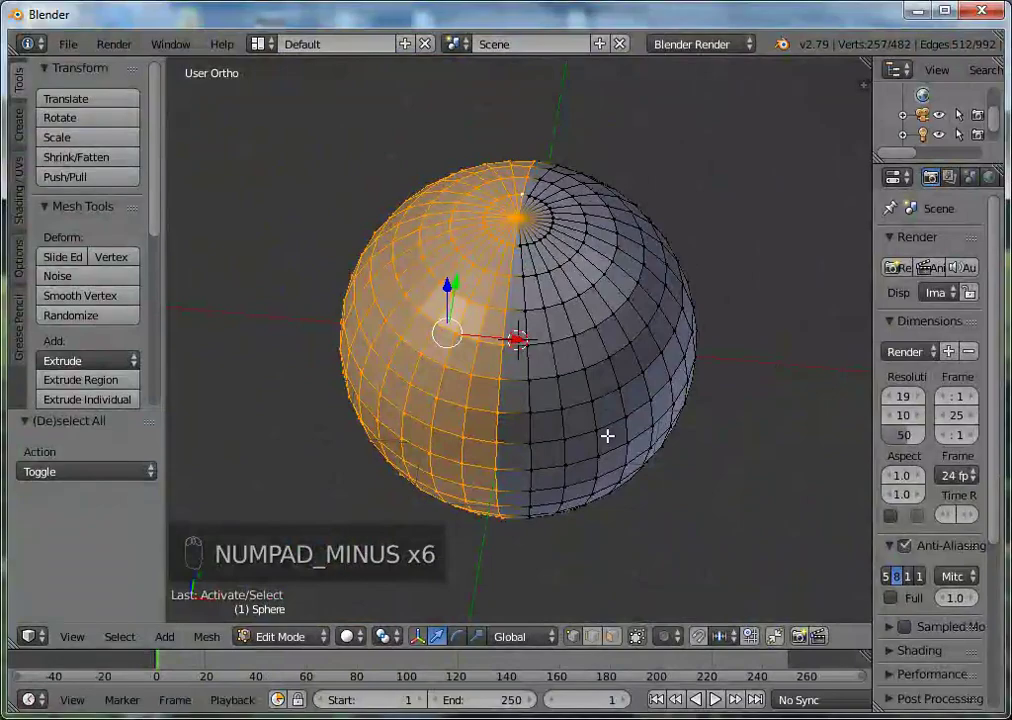
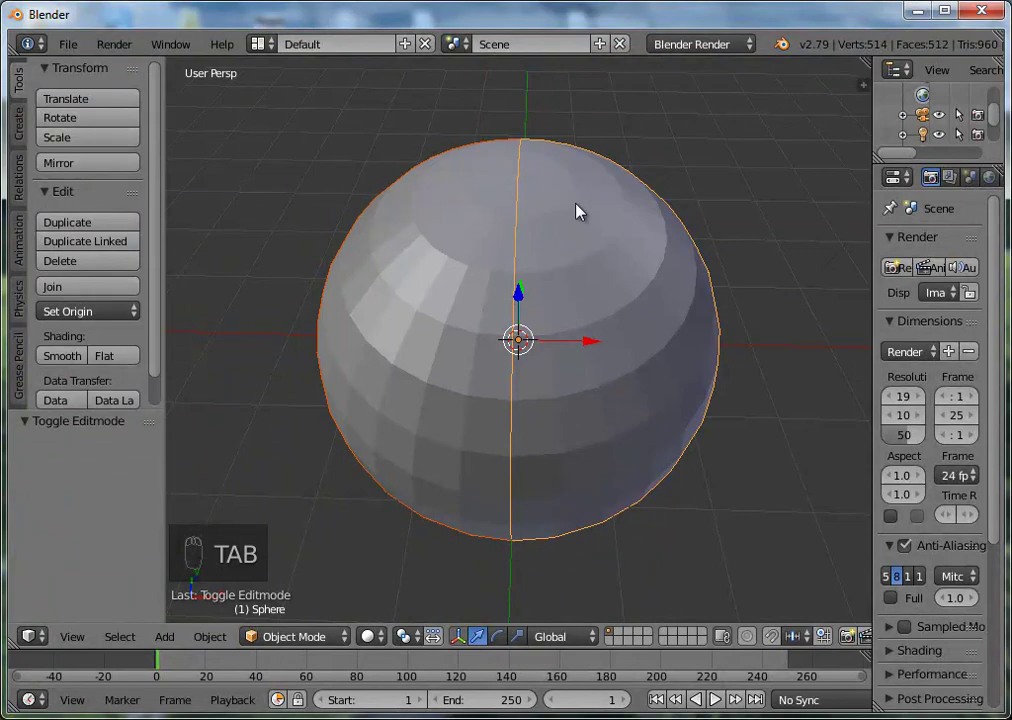
# - Rotate one separated half of the sphere 90° about the X axis
pyautogui.moveTo(811, 345); pyautogui.dragTo(681, 223)
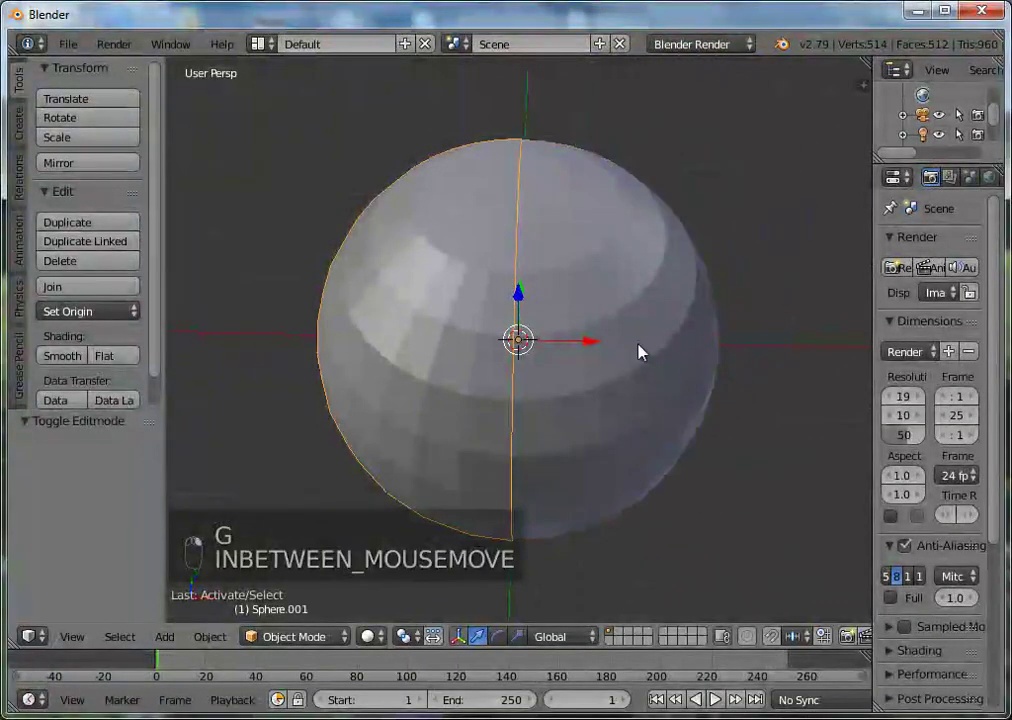
pyautogui.press('g')
pyautogui.press('g')
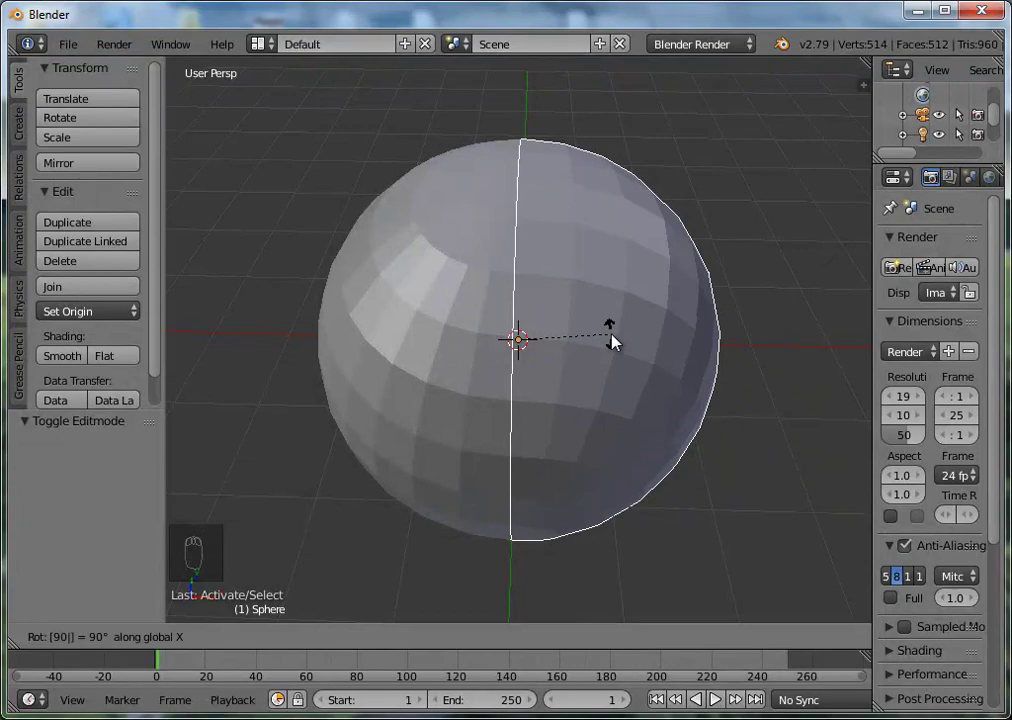
# - Orbit around the sphere and zoom in closer before editing its mesh
pyautogui.moveTo(603, 377); pyautogui.dragTo(453, 469)
pyautogui.moveTo(460, 319); pyautogui.dragTo(427, 213)
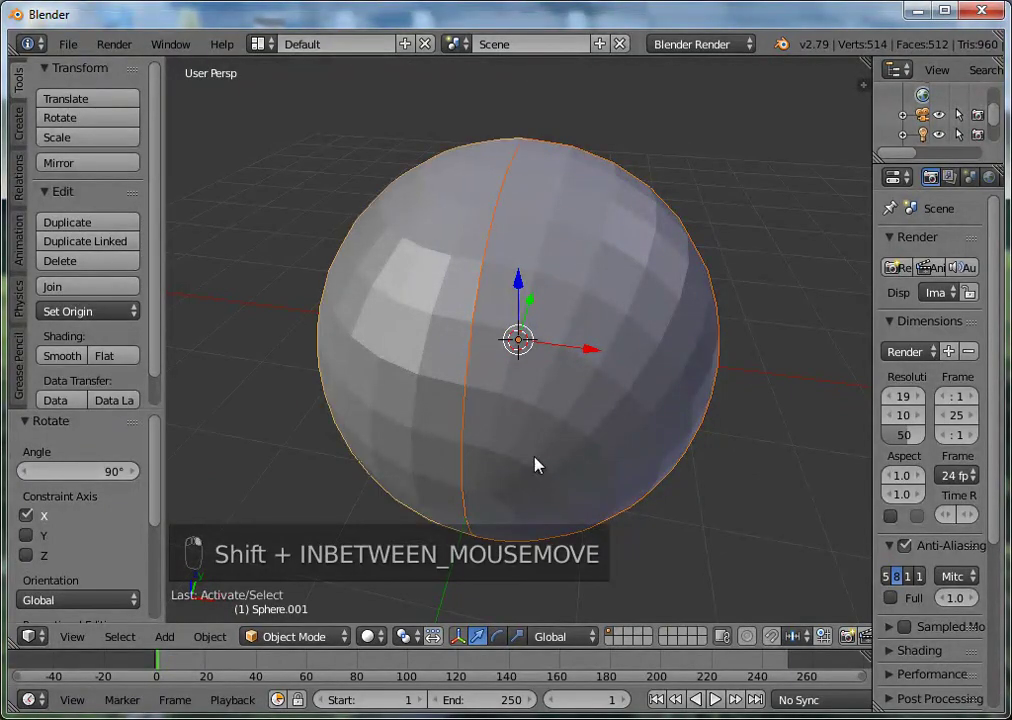
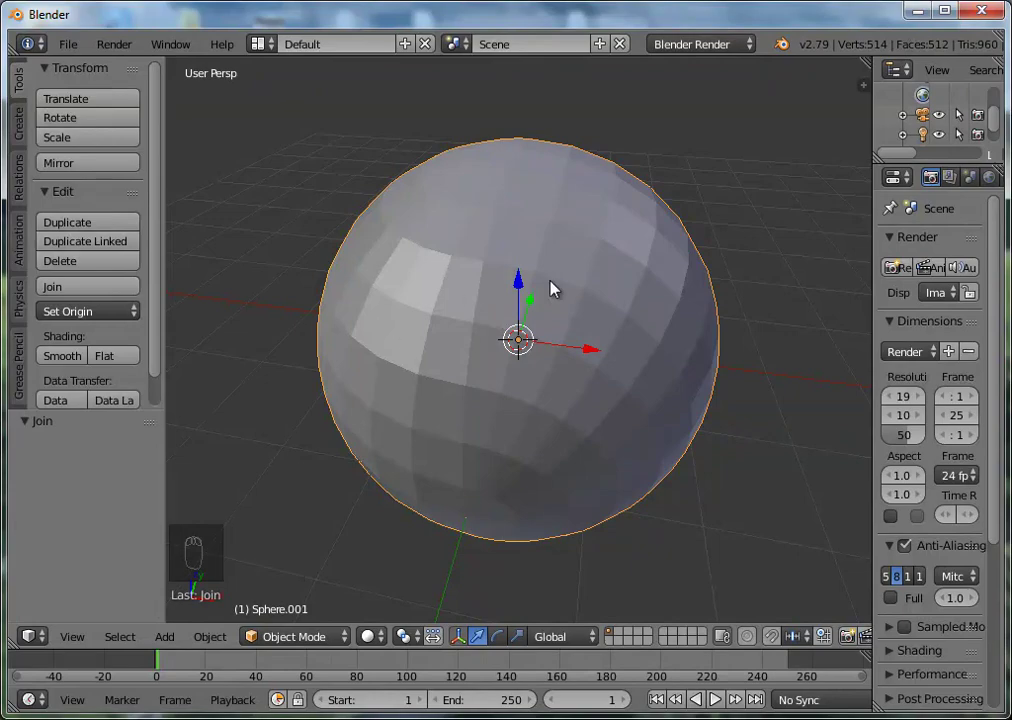
pyautogui.press('g')
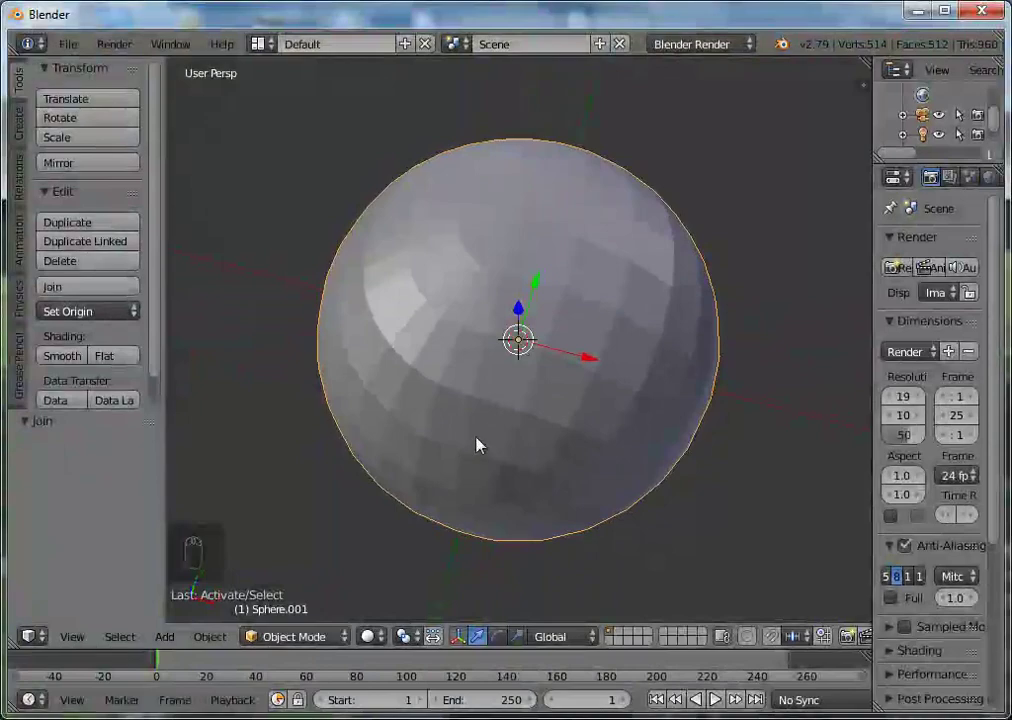
pyautogui.press('KP_Add')
pyautogui.press('KP_Add')
pyautogui.press('KP_Subtract')
pyautogui.press('Tab')
pyautogui.press('Tab')
# - Remove doubles to merge 32 duplicate vertices, leaving 482, and return to Object Mode
pyautogui.press('Tab')
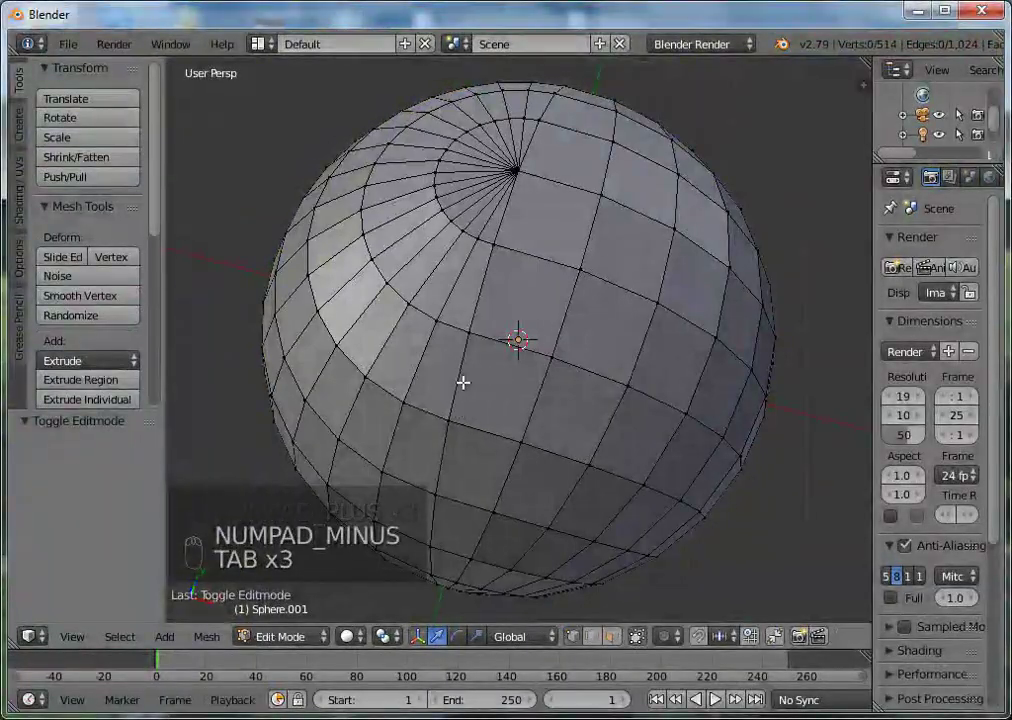
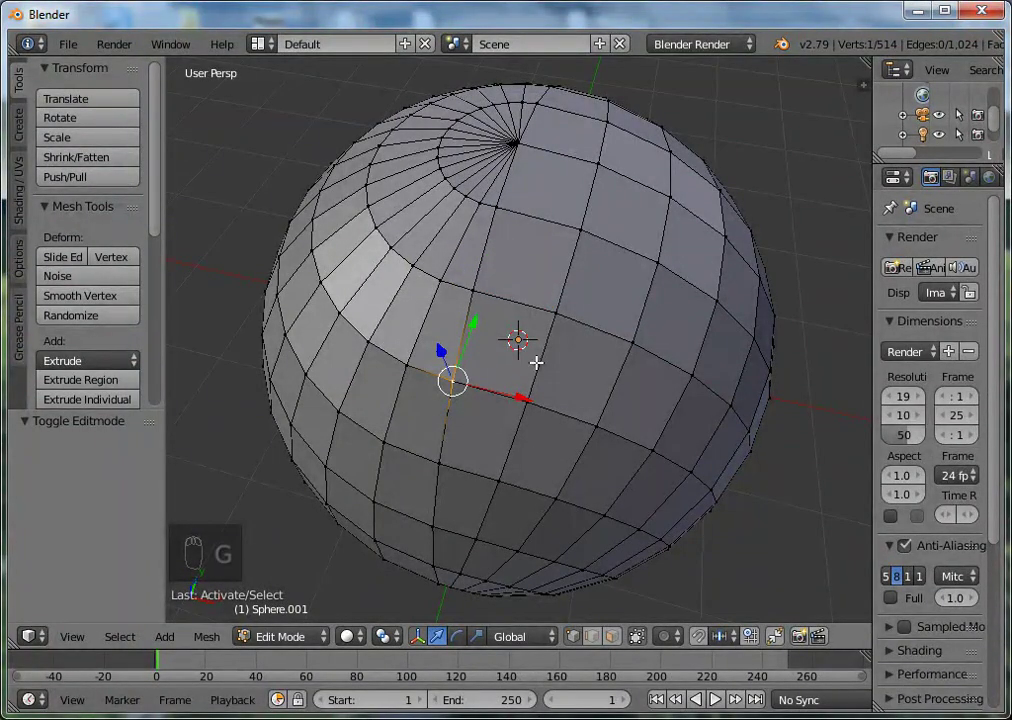
pyautogui.press('a')
pyautogui.press('a')
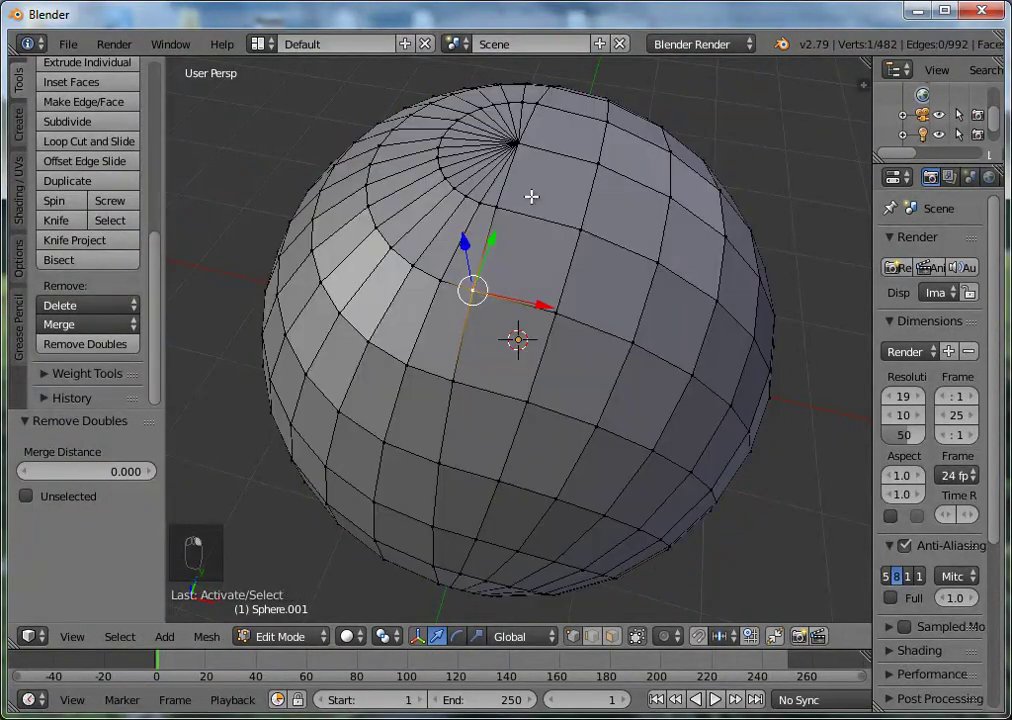
pyautogui.rightClick(426, 363)
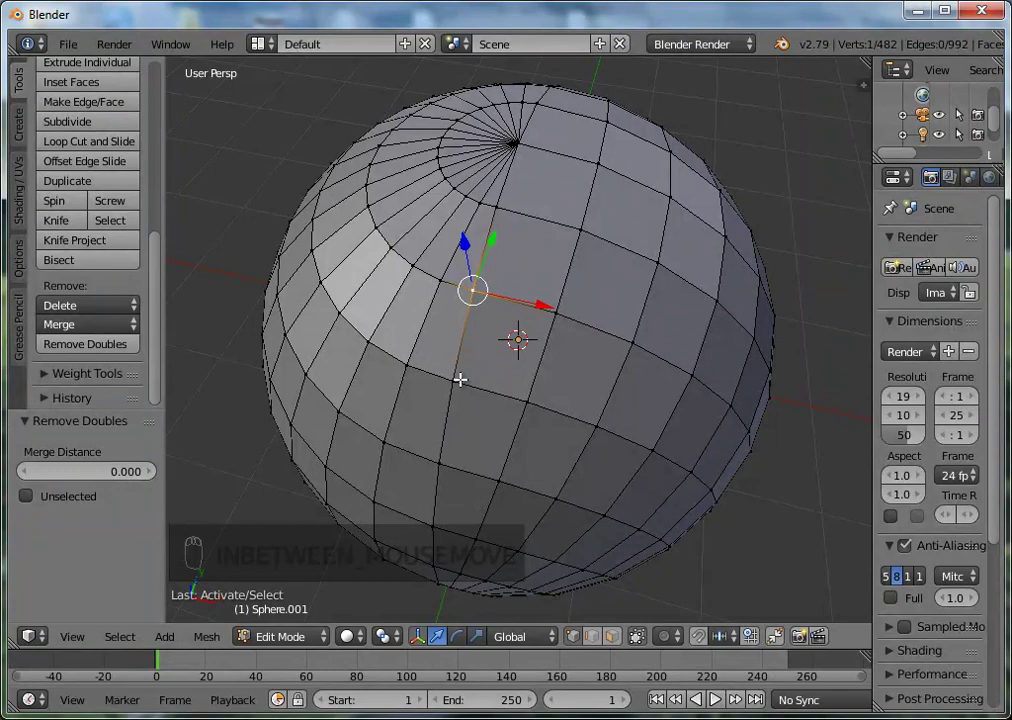
pyautogui.press('Tab')
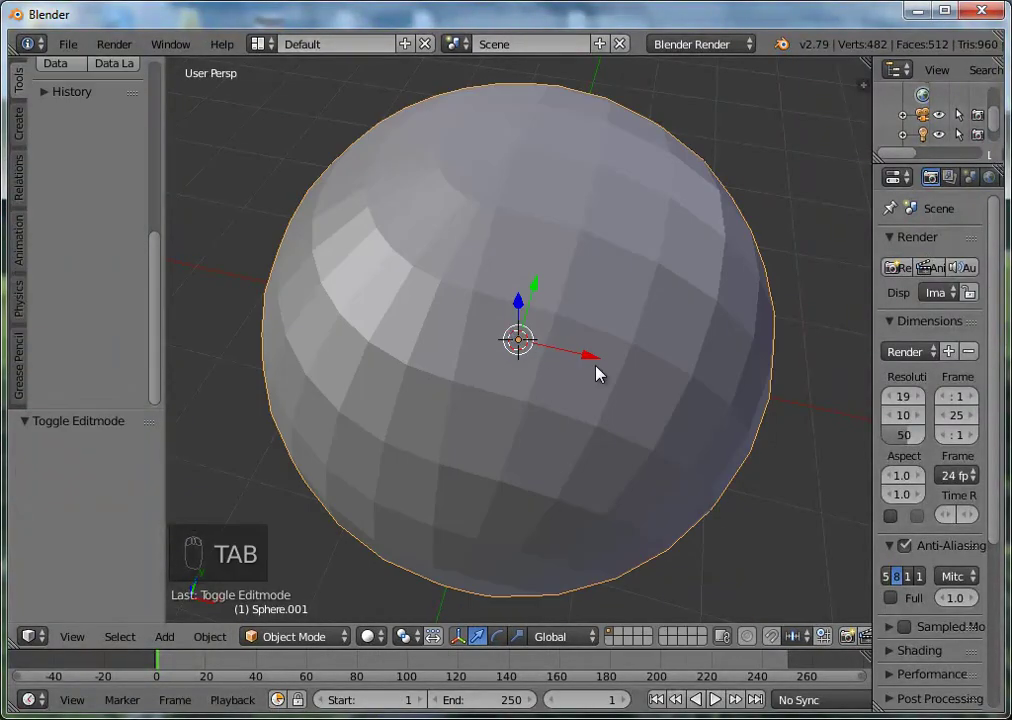
# - Zoom out around the sphere and enter Edit Mode to shape the seam groove
pyautogui.press('KP_Subtract')
pyautogui.press('KP_Subtract')
pyautogui.press('KP_Add')
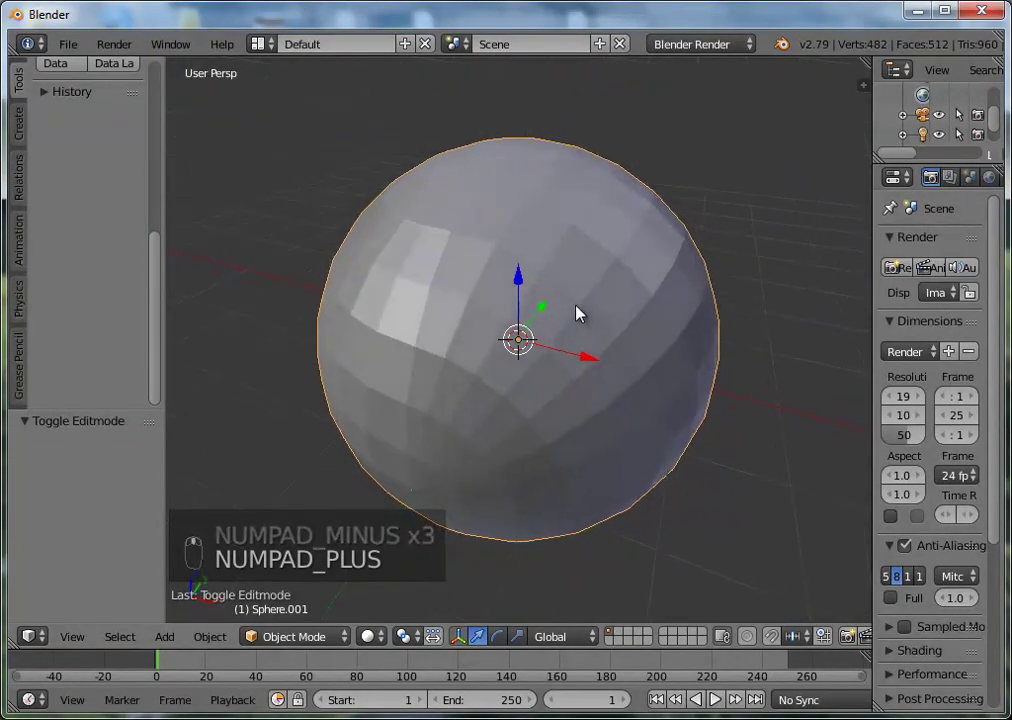
pyautogui.moveTo(568, 273); pyautogui.dragTo(523, 332)
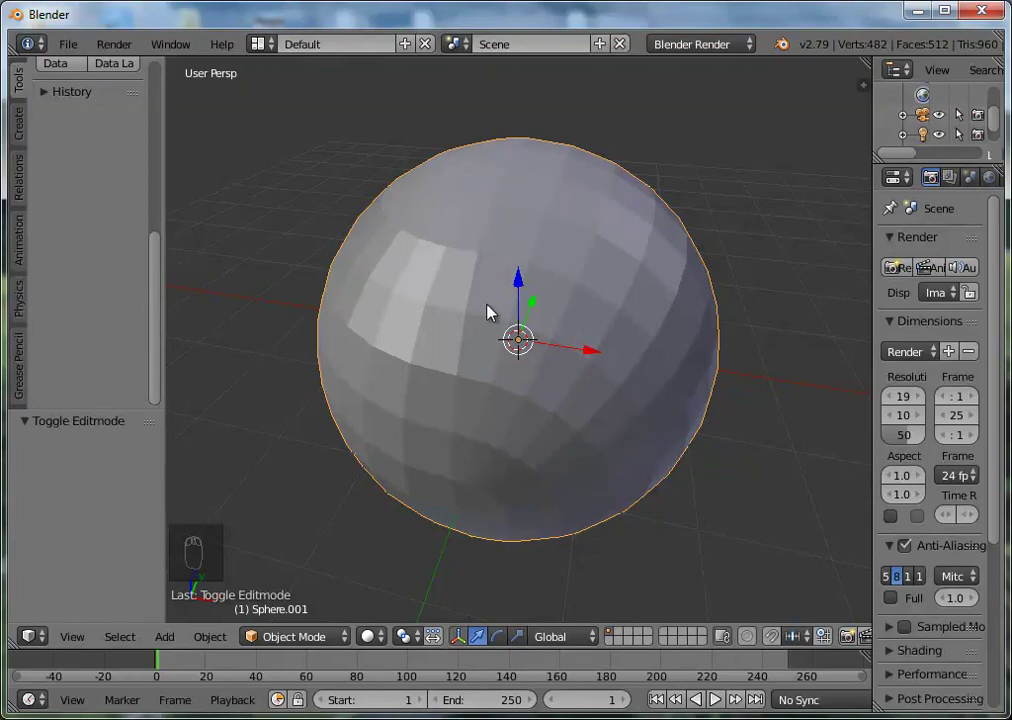
pyautogui.press('Tab')
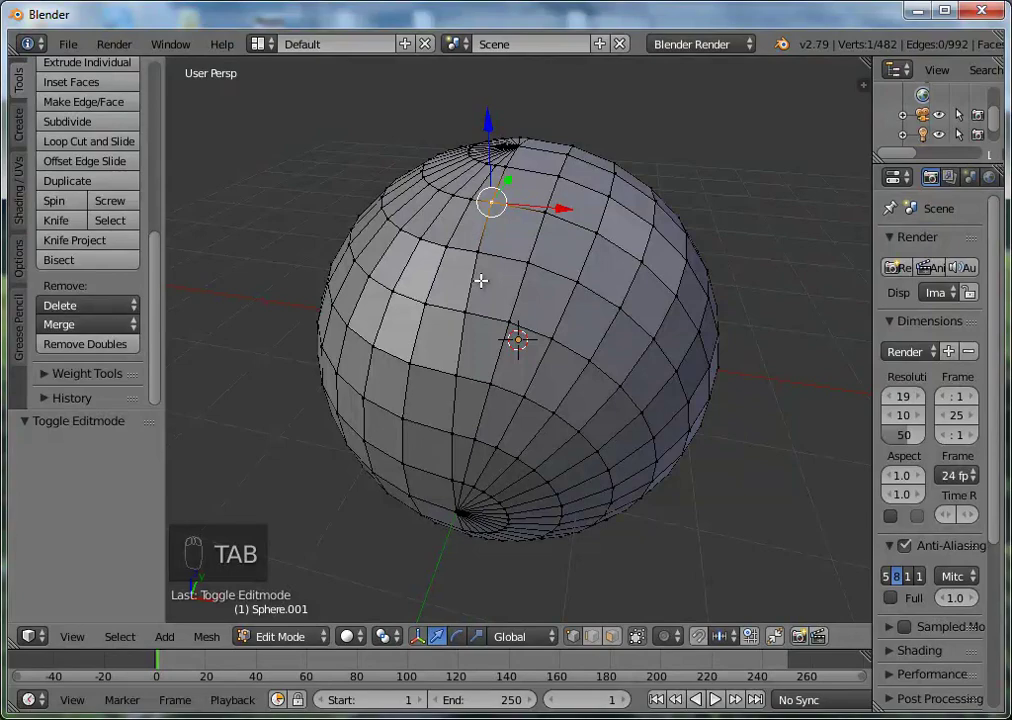
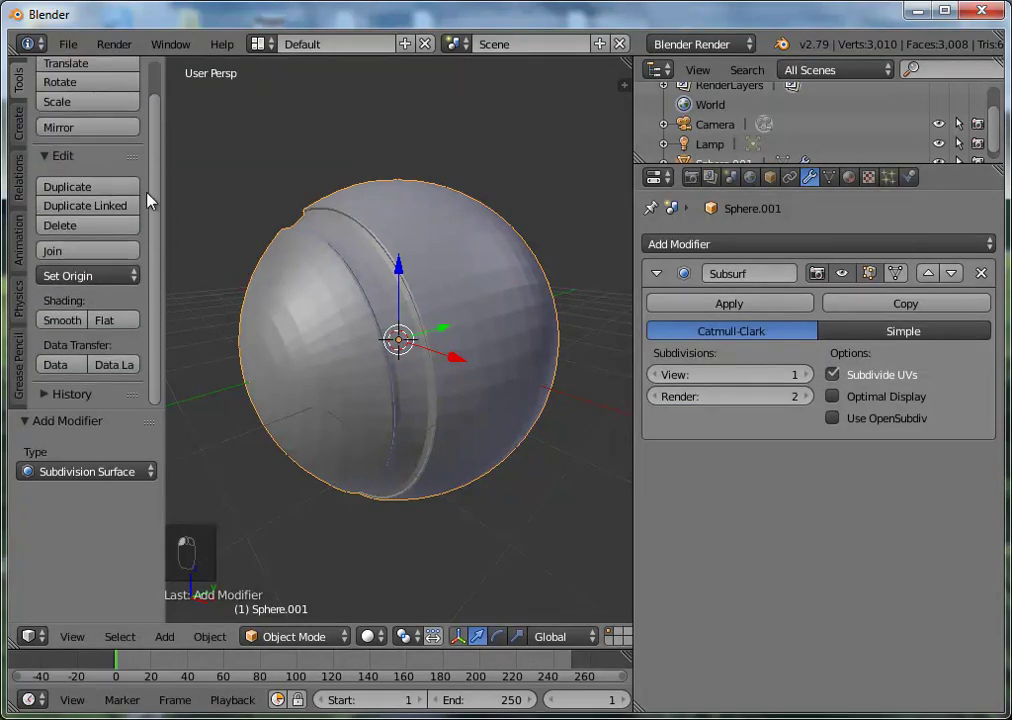
# - Orbit the smoothed ball to inspect the seam groove from both sides
pyautogui.moveTo(427, 557); pyautogui.dragTo(217, 385)
pyautogui.moveTo(309, 408); pyautogui.dragTo(228, 240)
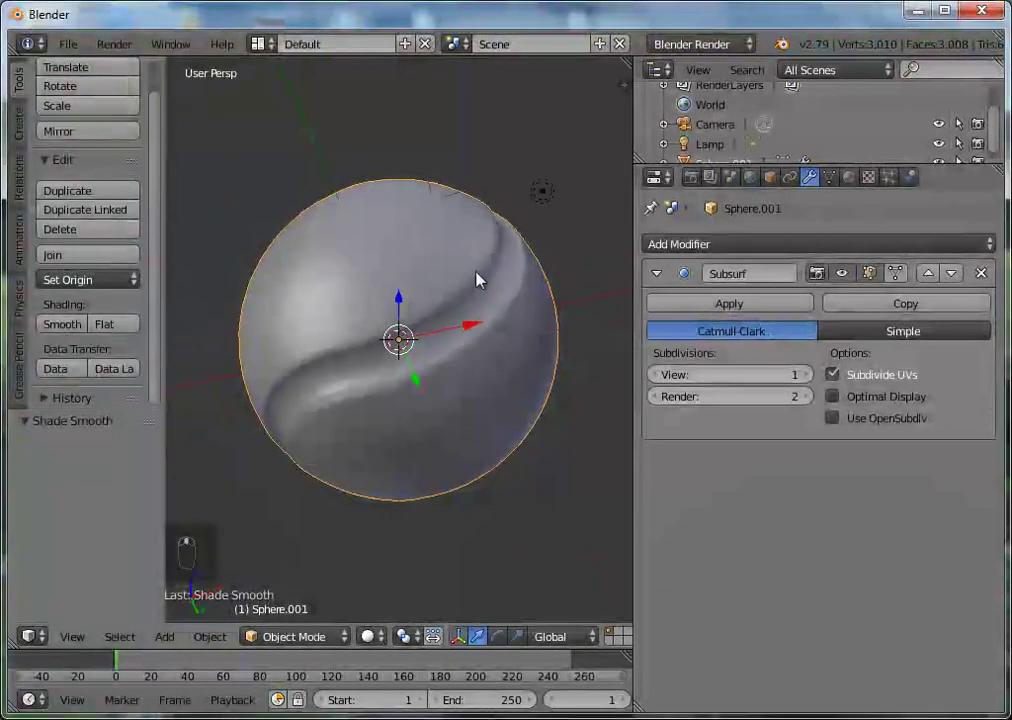
pyautogui.moveTo(577, 340); pyautogui.dragTo(409, 502)
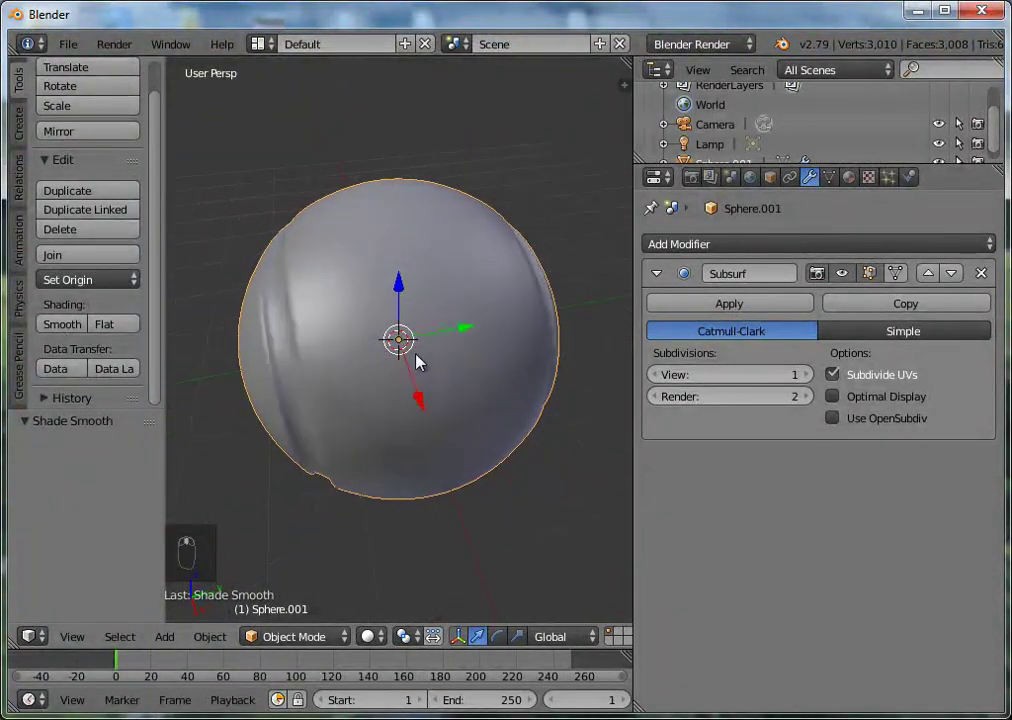
pyautogui.moveTo(341, 370); pyautogui.dragTo(486, 418)
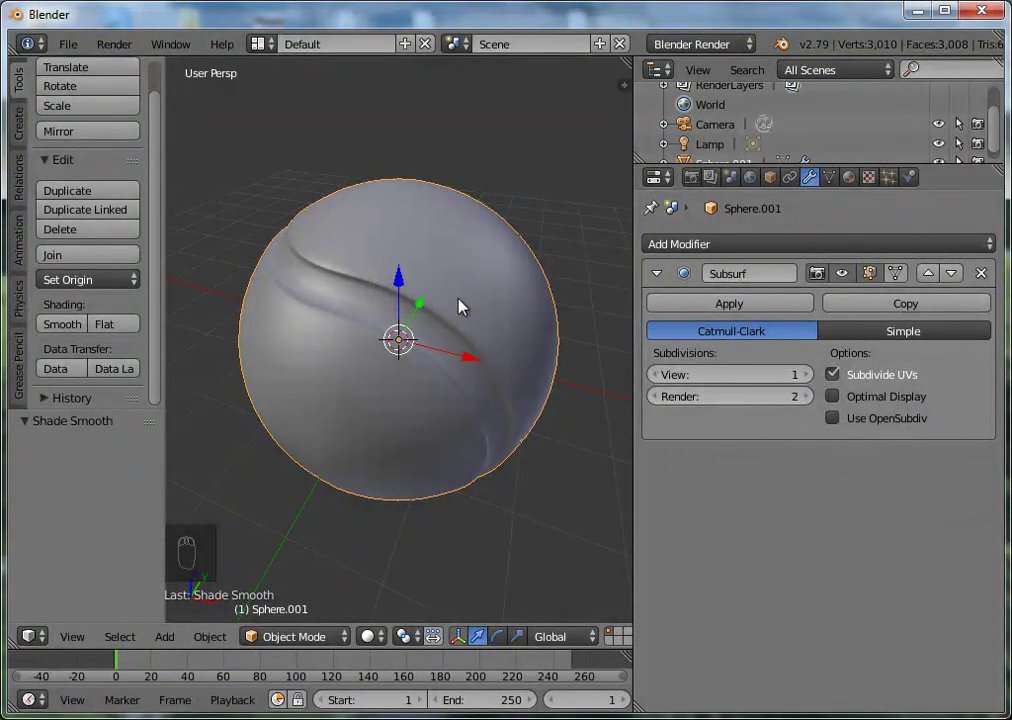
# - Enter Edit Mode with the seam band's 128 vertices selected for a vertex group
pyautogui.press('Tab')
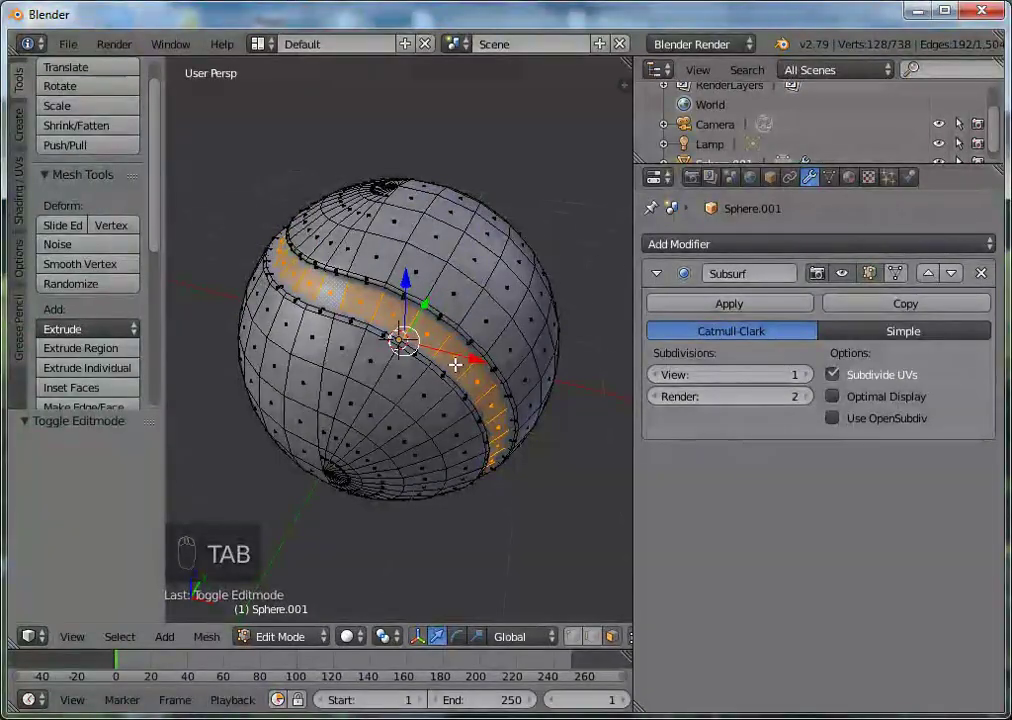
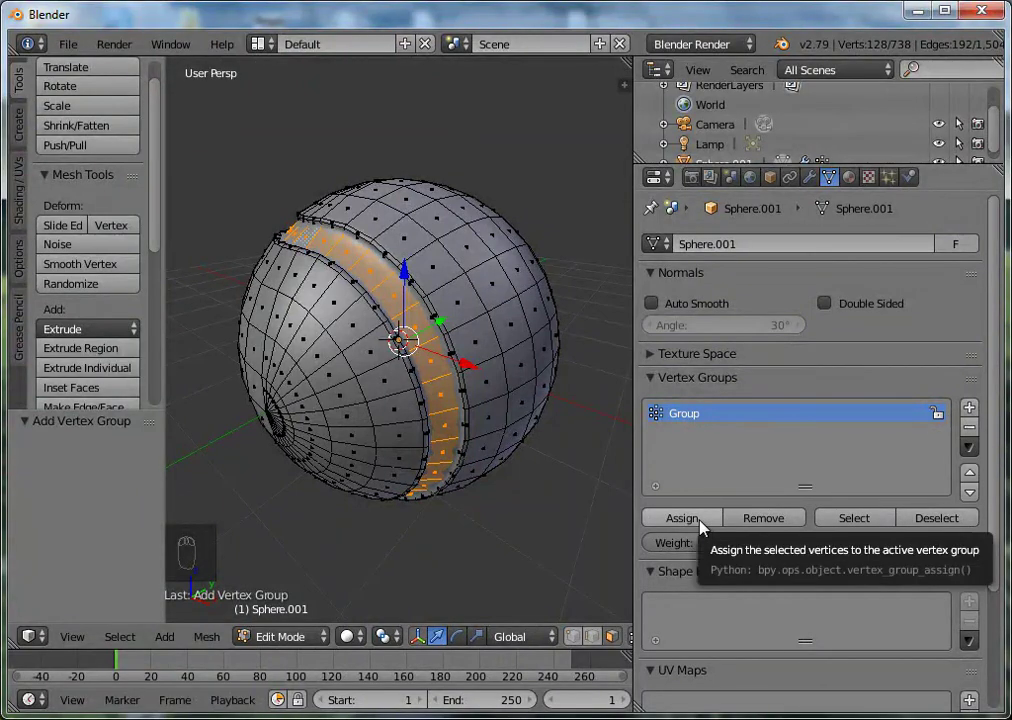
# - Select the remaining 610 body vertices for the second vertex group Group.001
pyautogui.moveTo(702, 526); pyautogui.dragTo(420, 516)
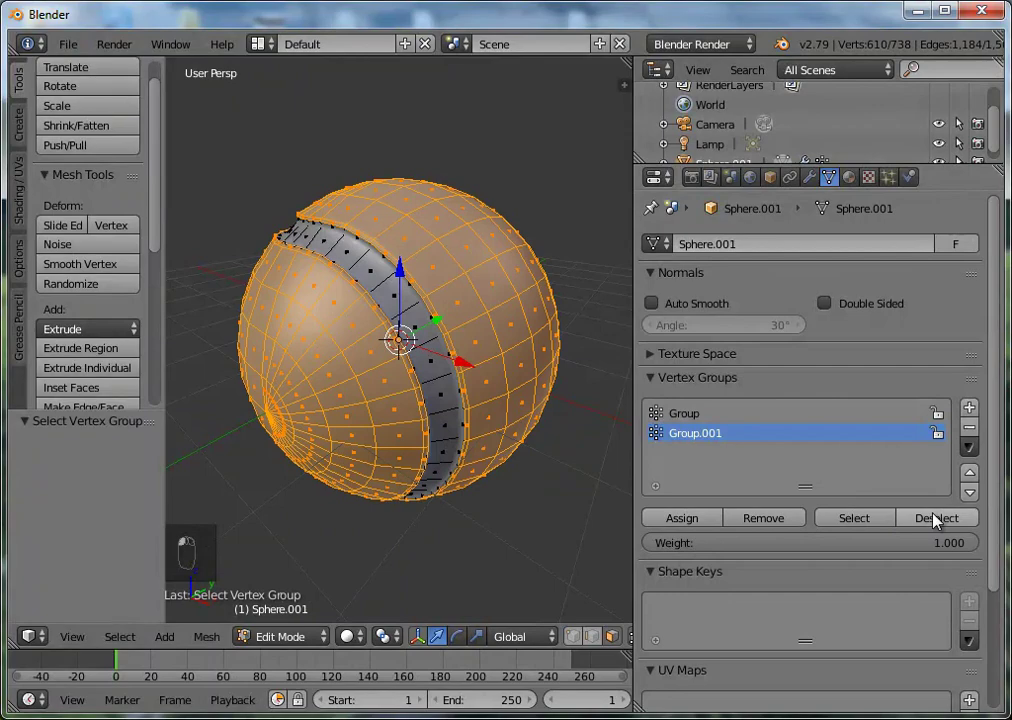
# - Assign the selected seam band faces to a new vertex group on the sphere
pyautogui.moveTo(919, 524); pyautogui.dragTo(792, 369)
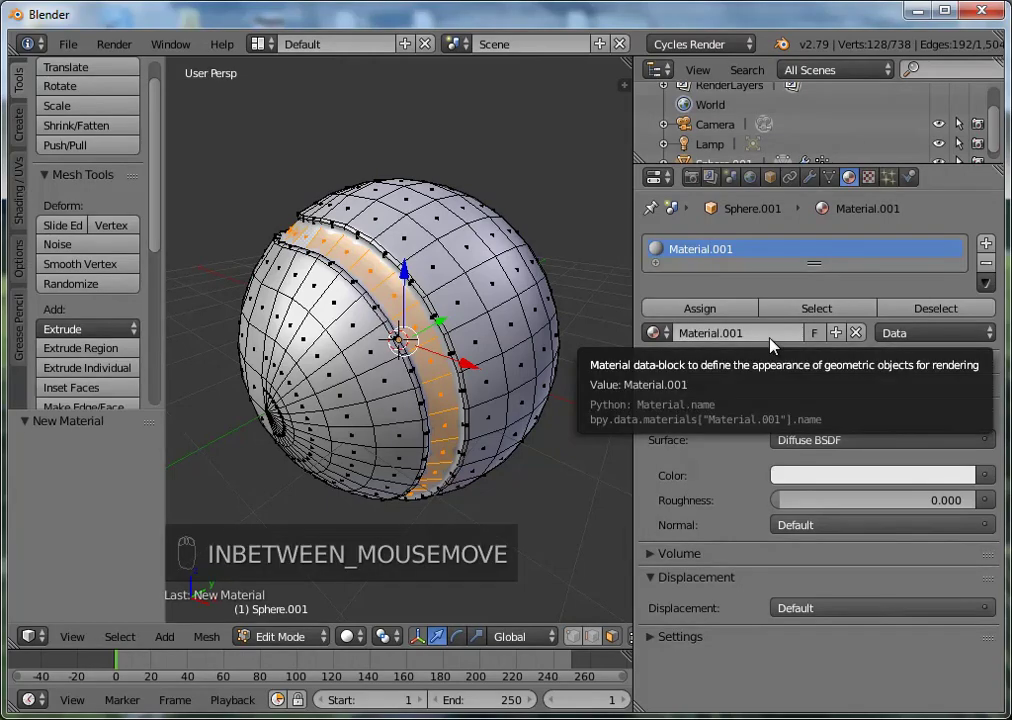
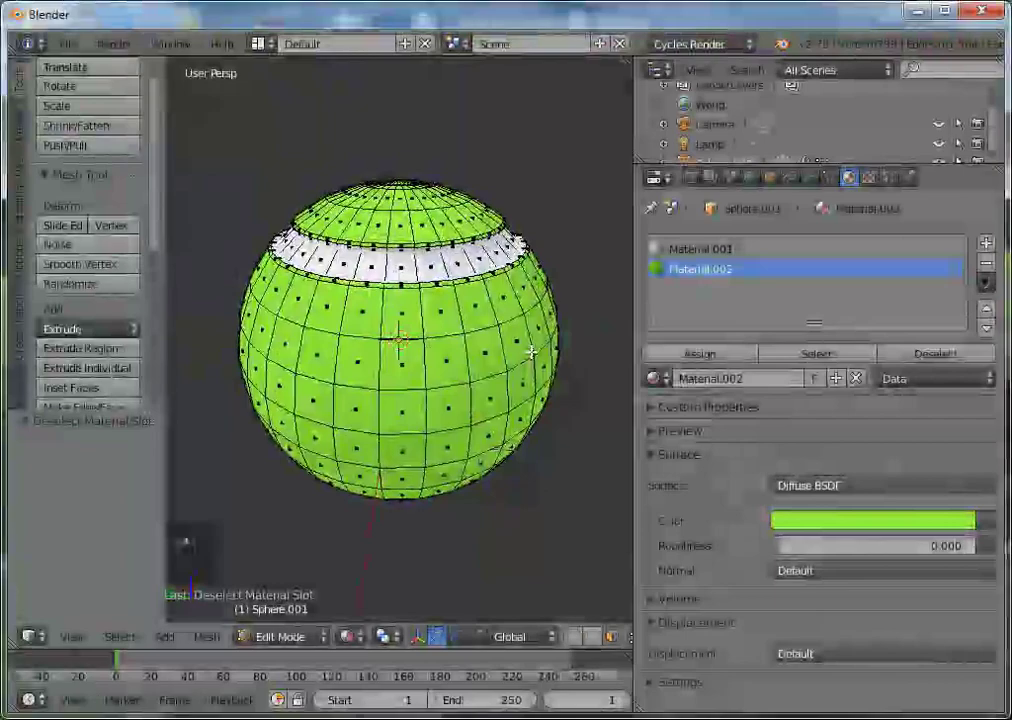
# - Return to Object Mode and orbit the ball to view the white seam band
pyautogui.press('Tab')
pyautogui.moveTo(322, 407); pyautogui.dragTo(208, 367)
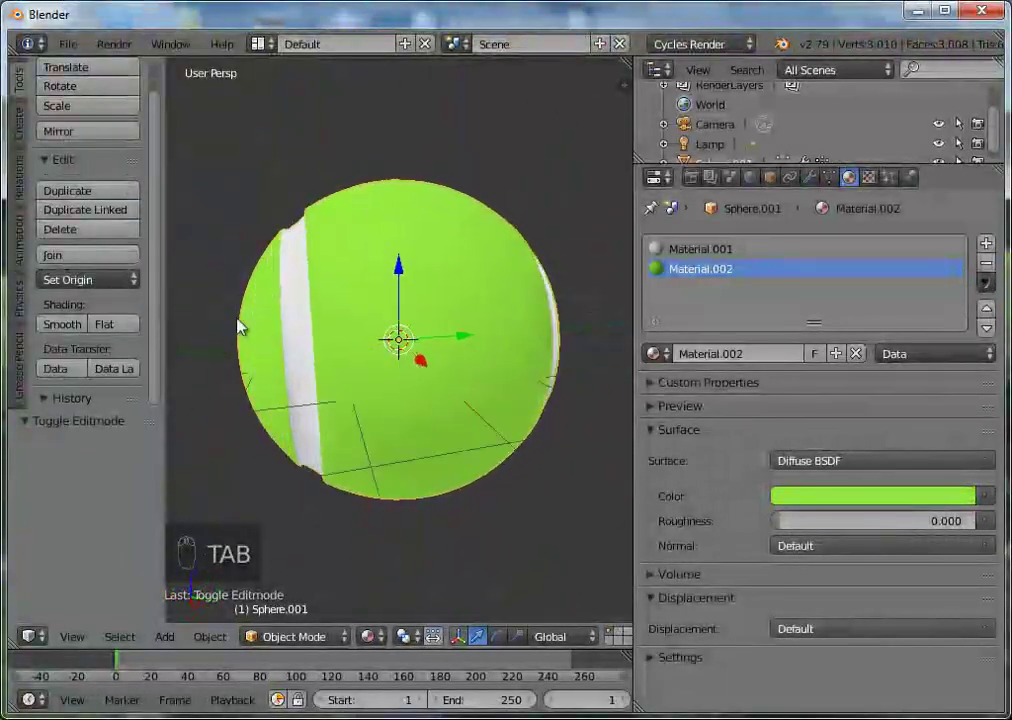
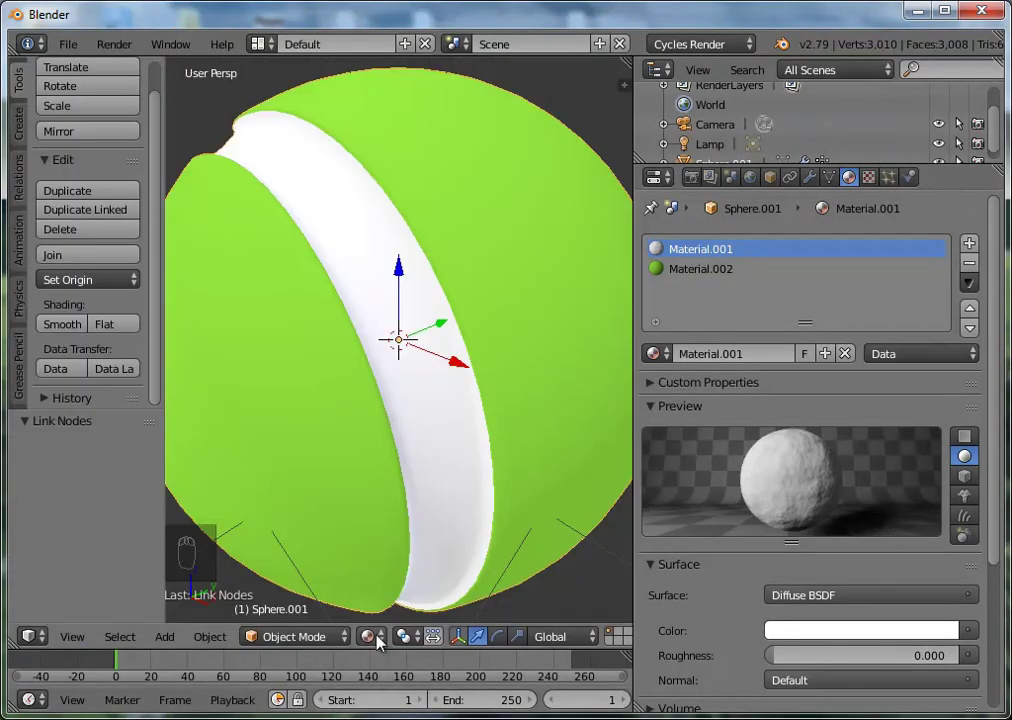
pyautogui.moveTo(379, 641); pyautogui.dragTo(419, 506)
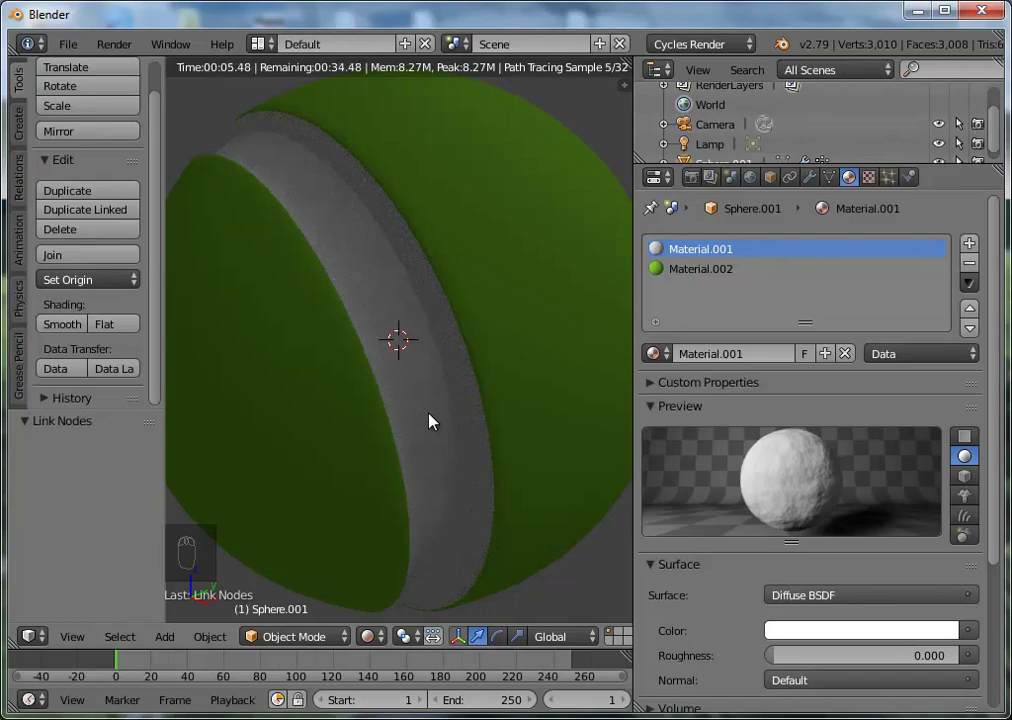
pyautogui.press('KP_Add')
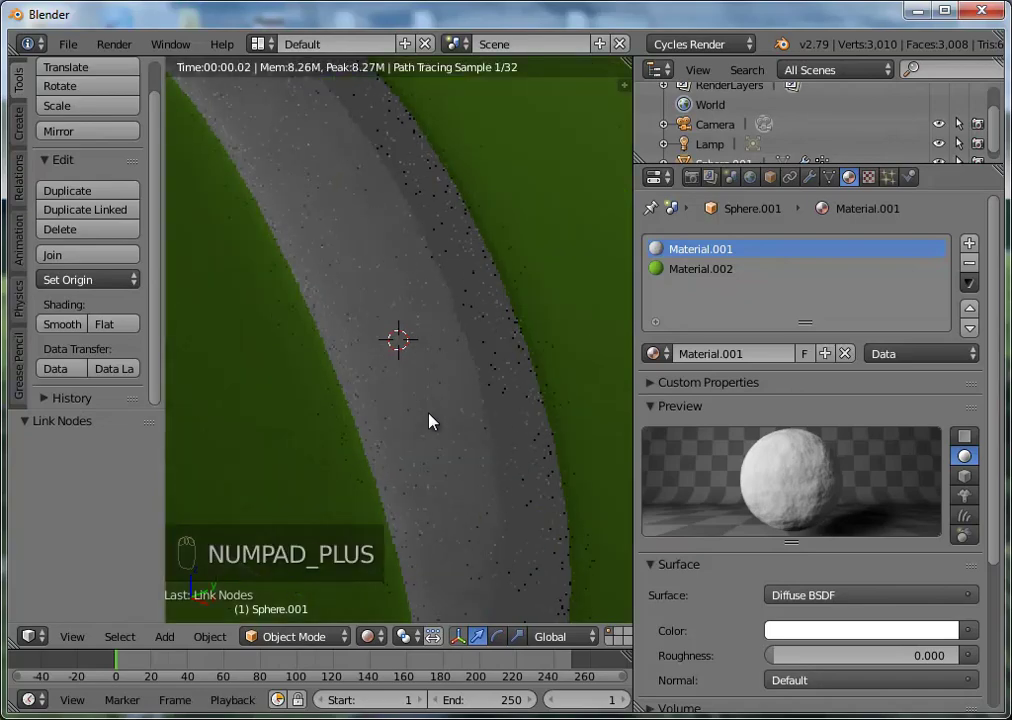